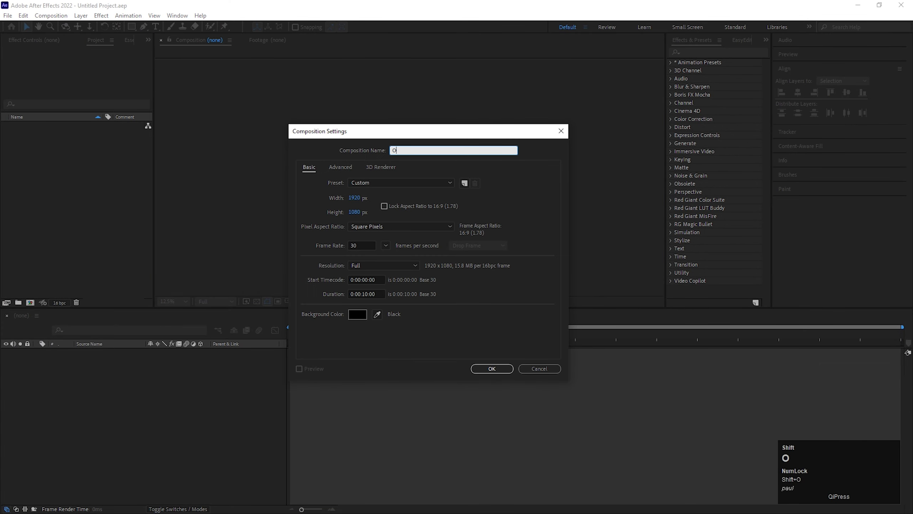
Name the new 1920×1080 composition 'Object follow path'
{"action": "type", "text": "bj"}
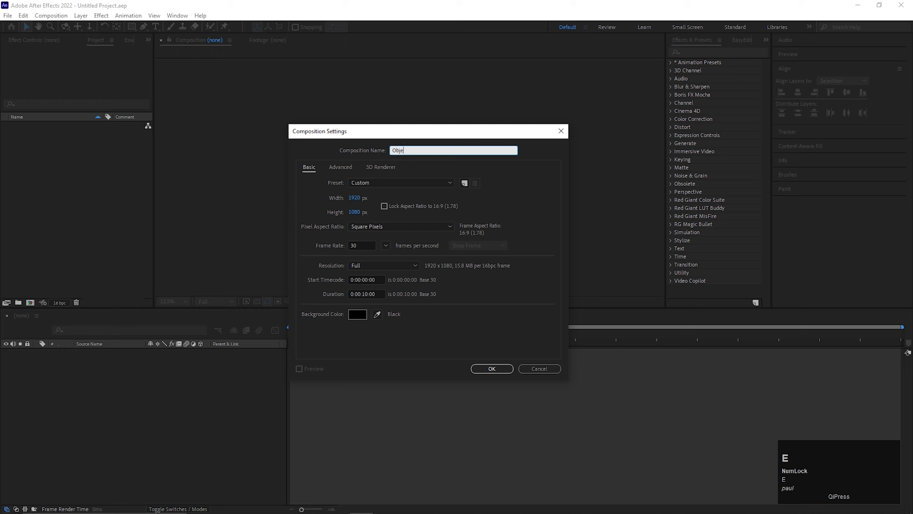
{"action": "type", "text": "ect"}
{"action": "key", "text": "space"}
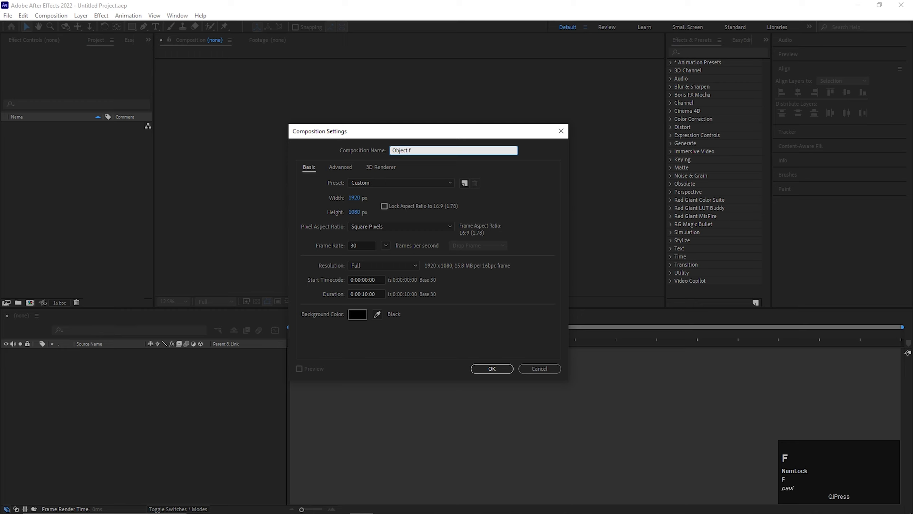
{"action": "type", "text": "ollow"}
{"action": "key", "text": "space"}
{"action": "type", "text": "path"}
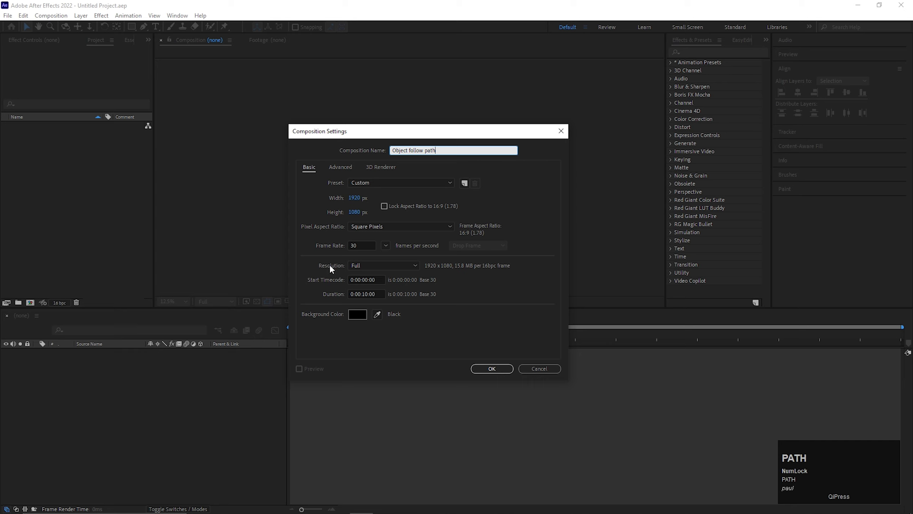
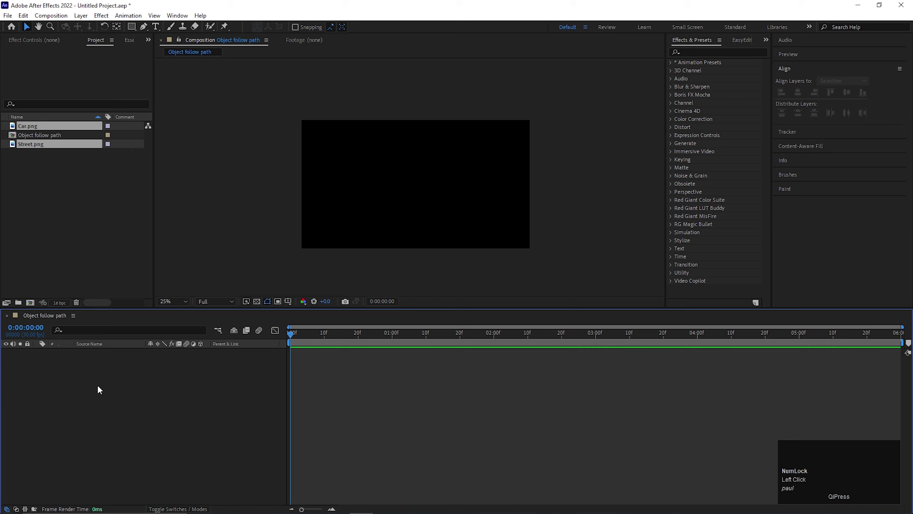
Place Street.png in the composition and position it to fill the frame
{"action": "left_click_drag", "start_coordinate": [100, 391], "coordinate": [417, 188]}
{"action": "scroll", "scroll_direction": "down", "scroll_amount": 3}
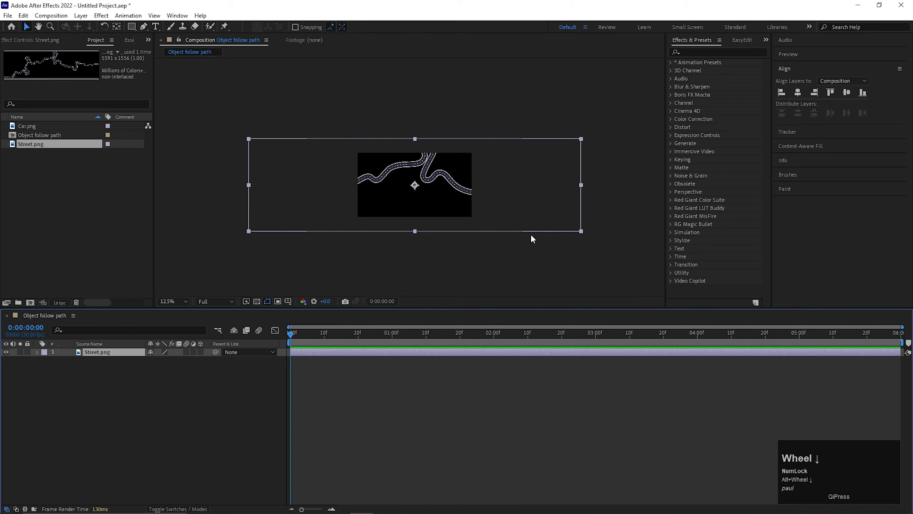
{"action": "left_click_drag", "start_coordinate": [588, 234], "coordinate": [585, 256]}
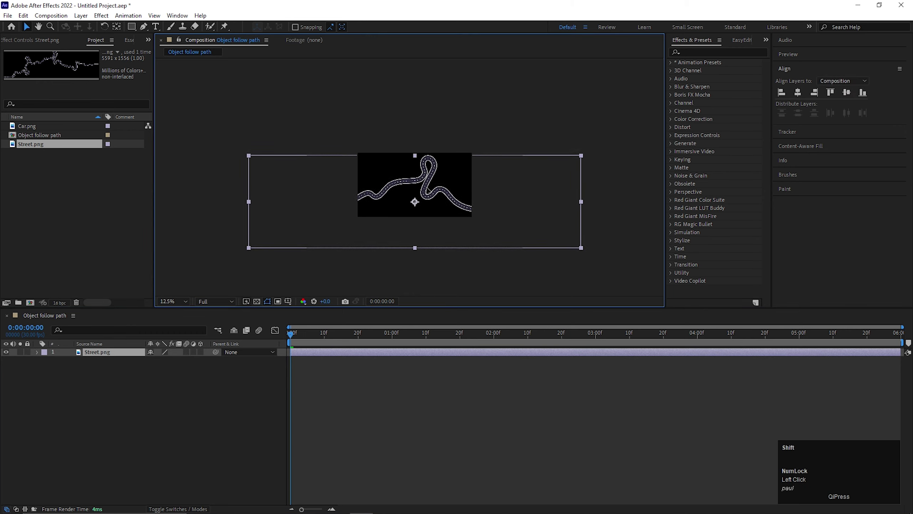
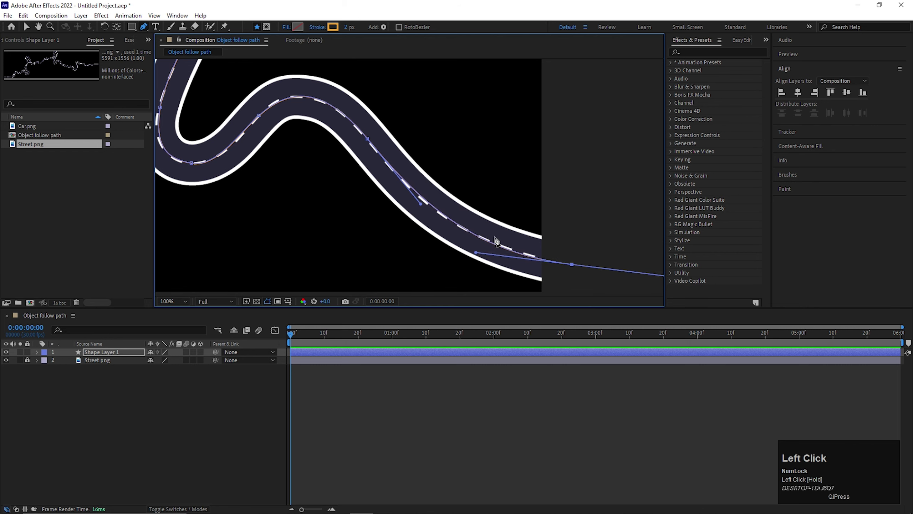
Extend the Pen path along the road centre to finish Shape Layer 1 with an orange 8 px stroke
{"action": "scroll", "scroll_direction": "down", "scroll_amount": 3}
{"action": "scroll", "scroll_direction": "up", "scroll_amount": 3}
{"action": "left_click_drag", "start_coordinate": [170, 410], "coordinate": [102, 359]}
{"action": "left_click_drag", "start_coordinate": [101, 360], "coordinate": [353, 29]}
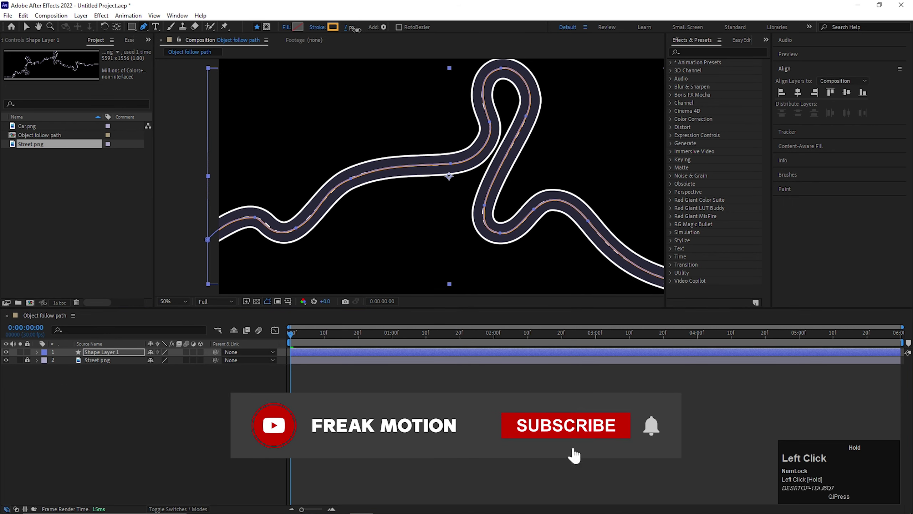
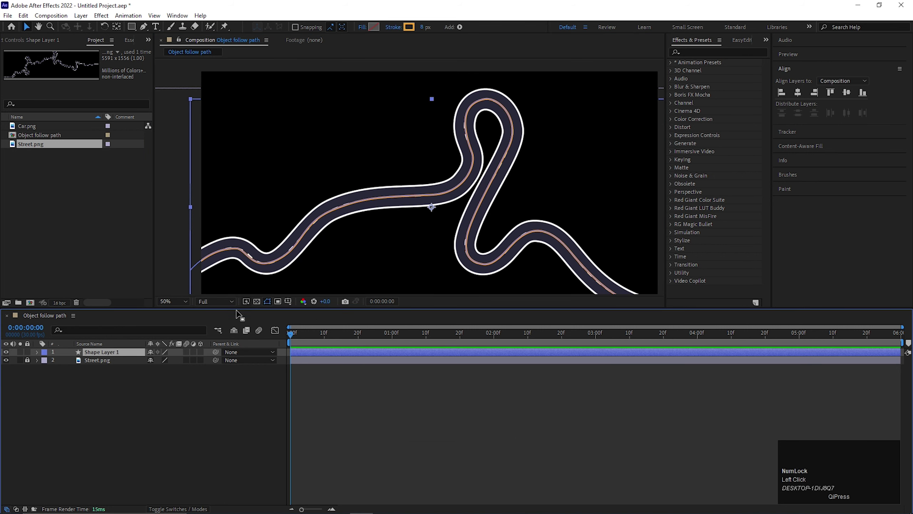
{"action": "left_click", "coordinate": [242, 251]}
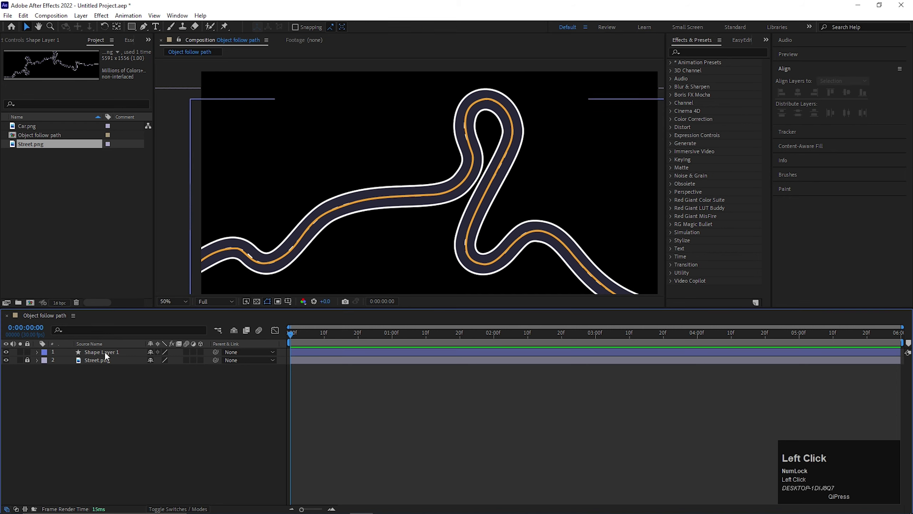
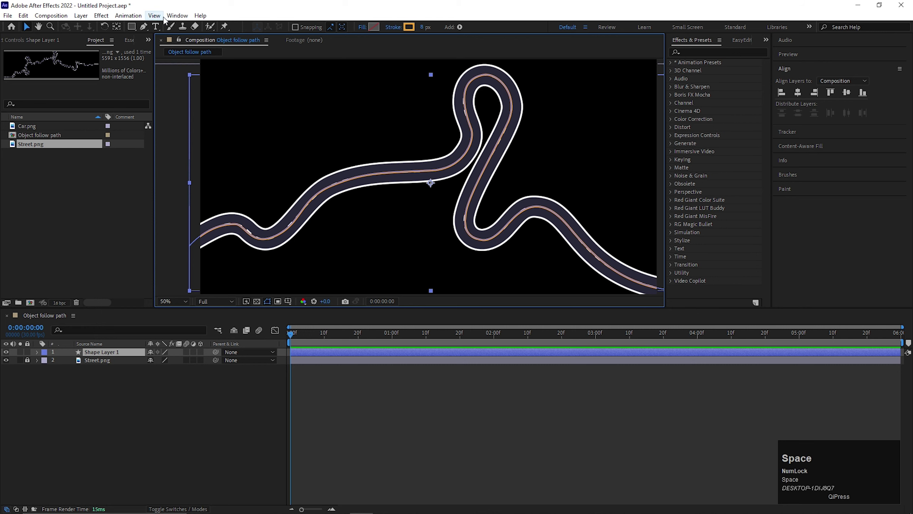
Launch Create Nulls From Paths.jsx from the Window menu and dock its panel
{"action": "left_click", "coordinate": [174, 20]}
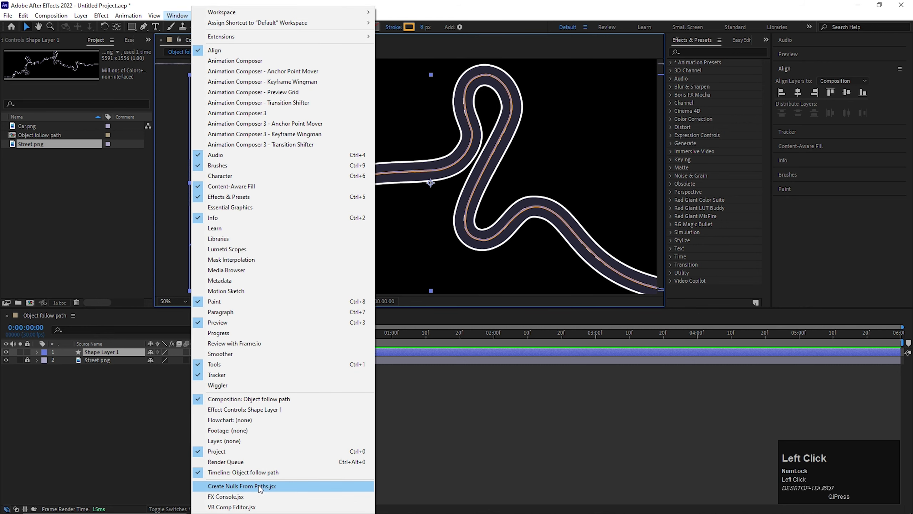
{"action": "left_click_drag", "start_coordinate": [255, 490], "coordinate": [759, 256]}
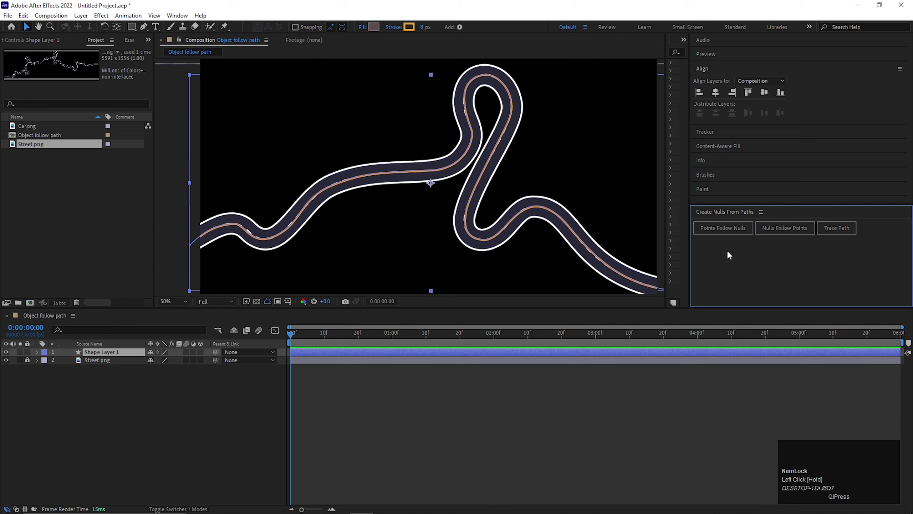
Expand Shape Layer 1 down to Path 1 so Trace Path can generate Null 1
{"action": "left_click", "coordinate": [96, 355]}
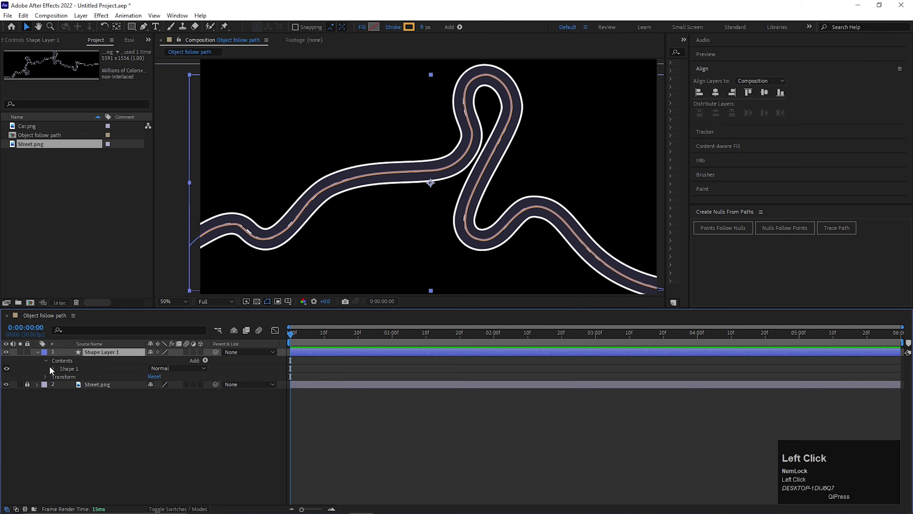
{"action": "left_click_drag", "start_coordinate": [64, 381], "coordinate": [125, 379]}
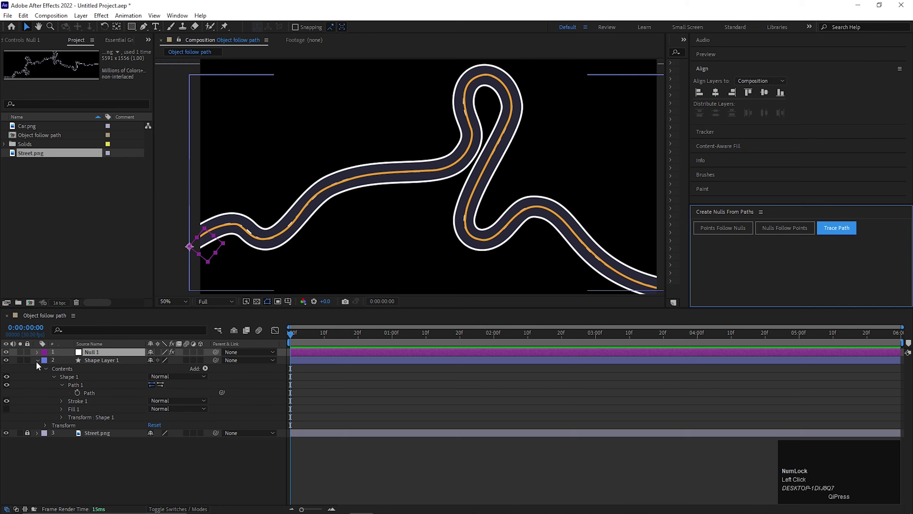
Move Null 1's final Progress keyframe to about 3 seconds and preview its motion along the road
{"action": "left_click_drag", "start_coordinate": [40, 364], "coordinate": [325, 337]}
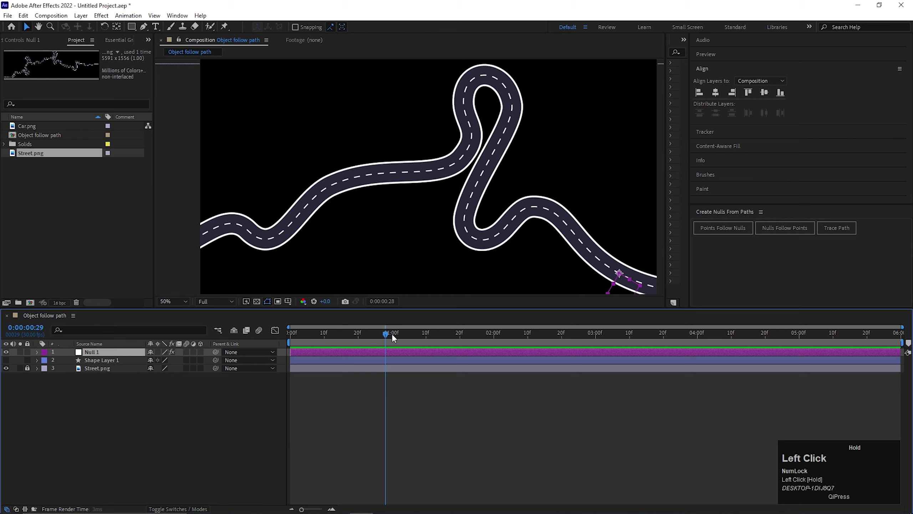
{"action": "key", "text": "u"}
{"action": "left_click_drag", "start_coordinate": [370, 335], "coordinate": [366, 340]}
{"action": "key", "text": "space"}
{"action": "left_click_drag", "start_coordinate": [400, 339], "coordinate": [408, 226]}
{"action": "scroll", "scroll_direction": "down", "scroll_amount": 3}
{"action": "left_click_drag", "start_coordinate": [451, 337], "coordinate": [369, 411]}
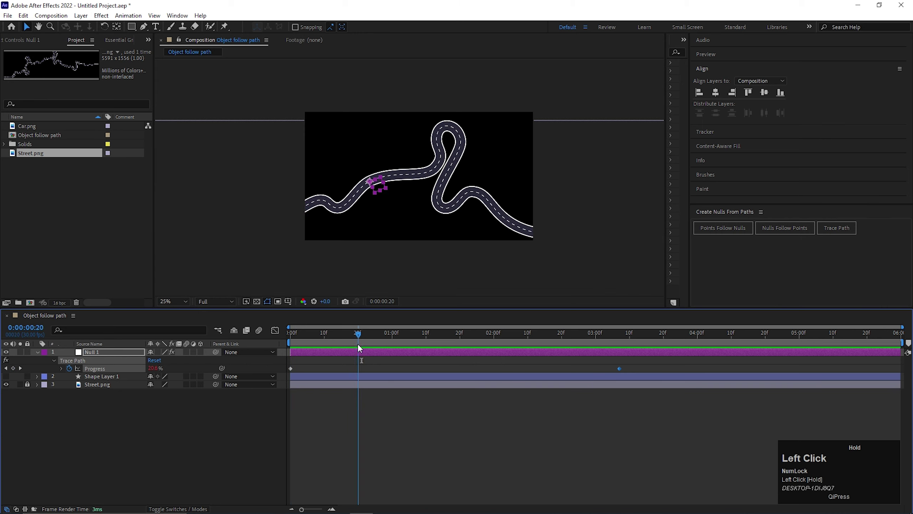
Add Car.png to the composition at 26% scale and reveal its Rotation property
{"action": "scroll", "scroll_direction": "up", "scroll_amount": 3}
{"action": "scroll", "scroll_direction": "down", "scroll_amount": 3}
{"action": "left_click_drag", "start_coordinate": [371, 354], "coordinate": [169, 396]}
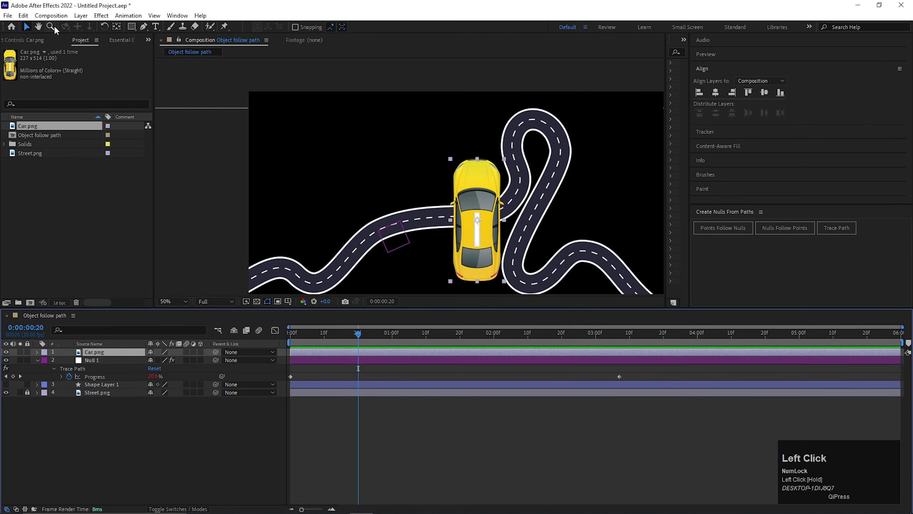
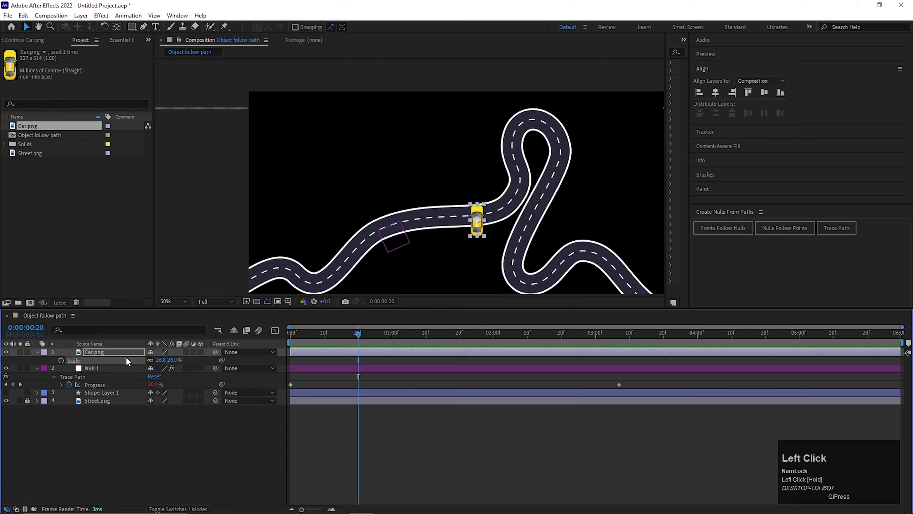
{"action": "key", "text": "shift+r"}
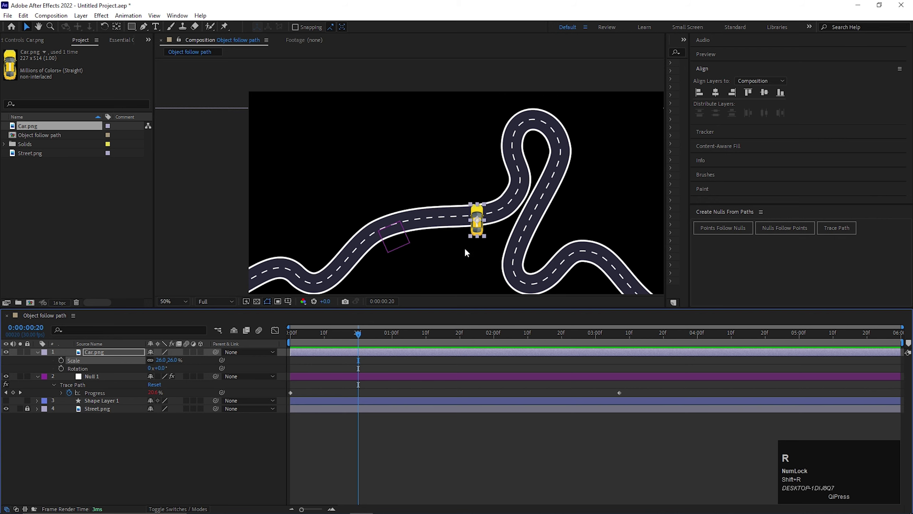
{"action": "scroll", "scroll_direction": "up", "scroll_amount": 3}
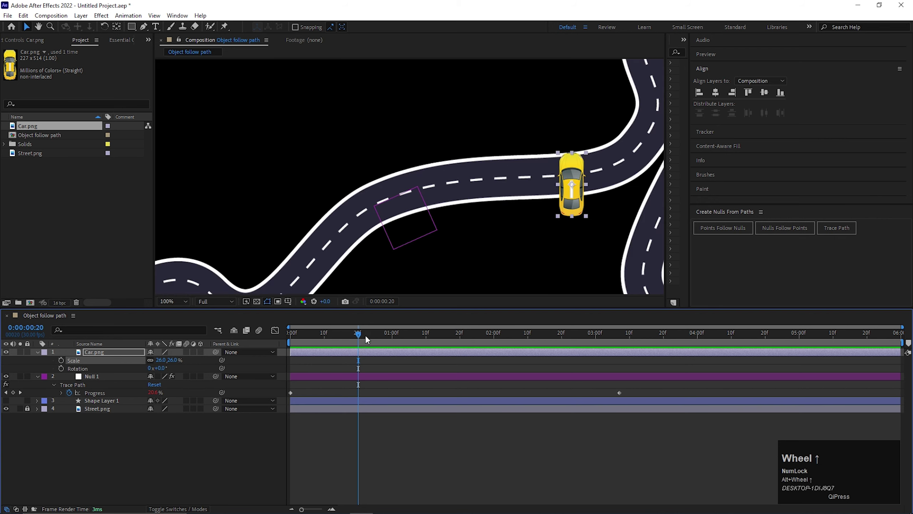
Rotate the car to face along the road and parent it to Null 1 with the pick-whip
{"action": "left_click_drag", "start_coordinate": [360, 338], "coordinate": [356, 379]}
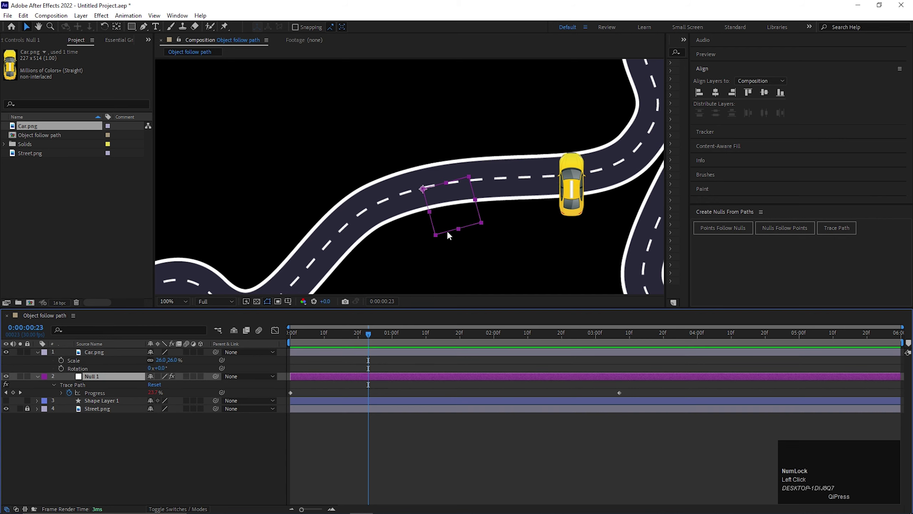
{"action": "scroll", "scroll_direction": "down", "scroll_amount": 3}
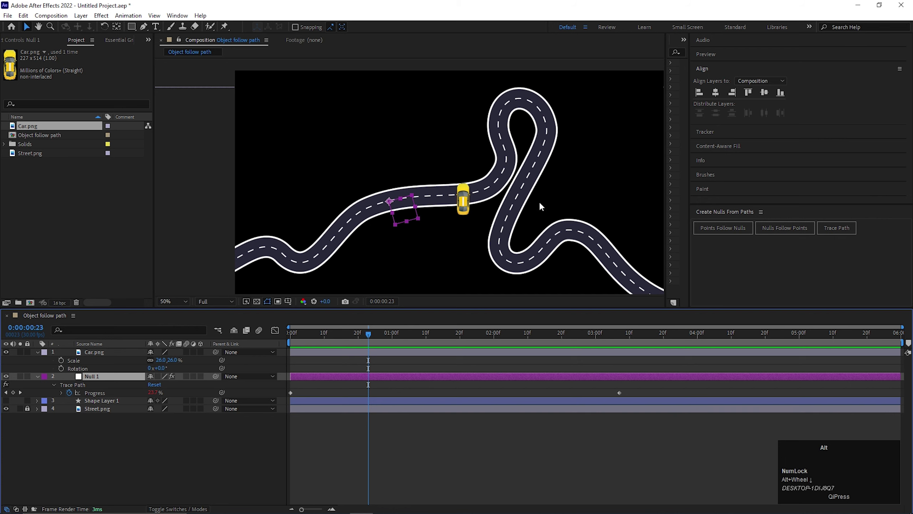
{"action": "scroll", "scroll_direction": "up", "scroll_amount": 3}
{"action": "scroll", "scroll_direction": "down", "scroll_amount": 3}
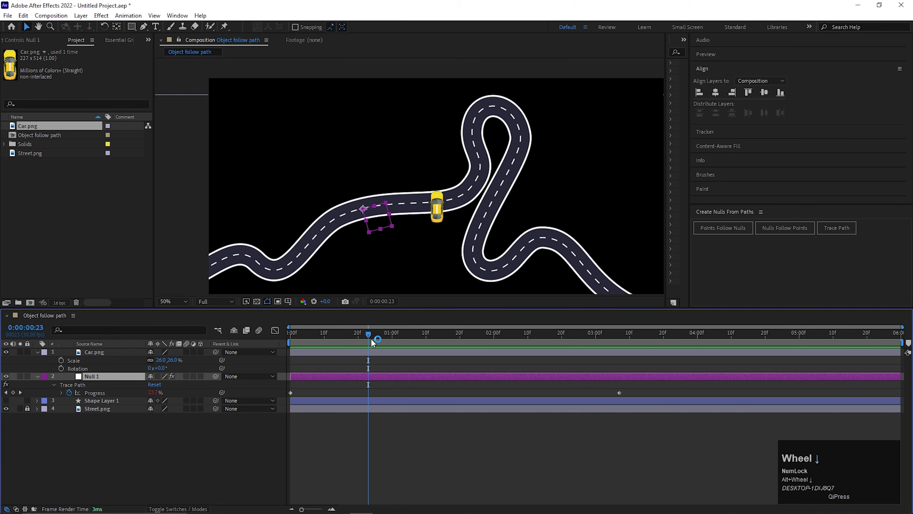
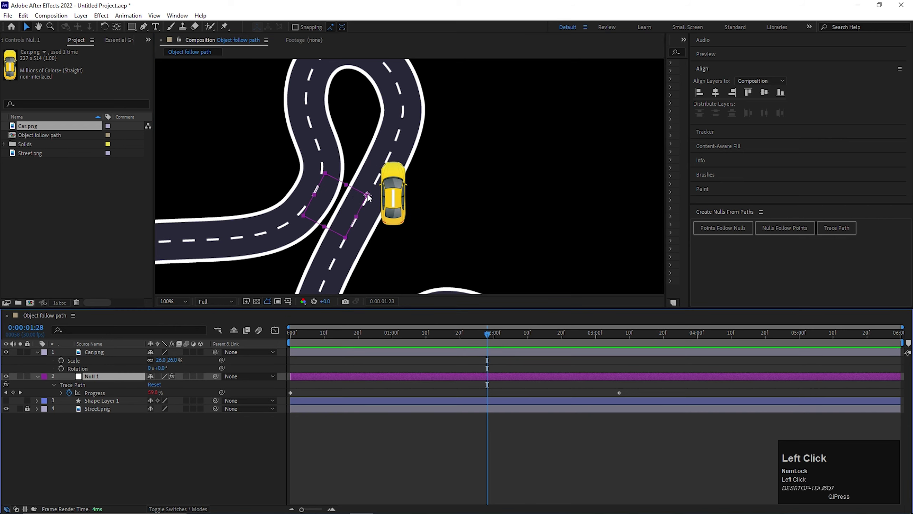
{"action": "left_click", "coordinate": [398, 200]}
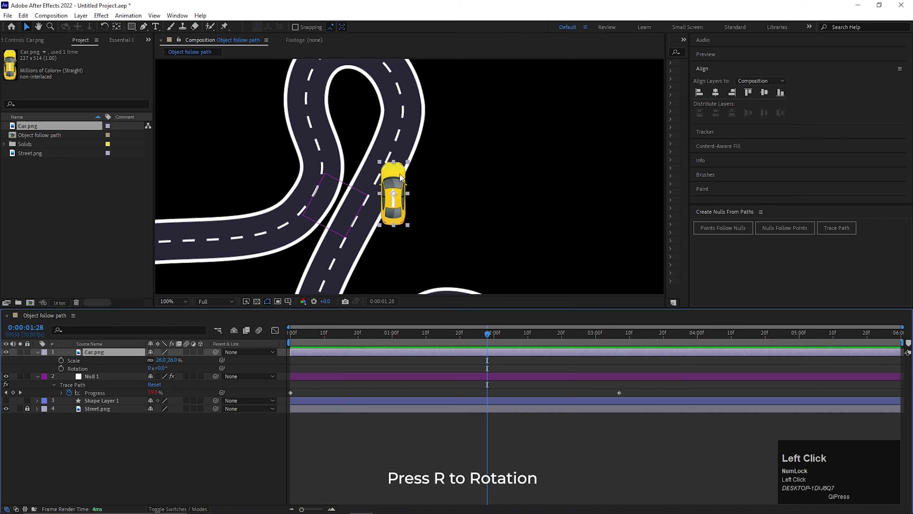
{"action": "left_click_drag", "start_coordinate": [119, 31], "coordinate": [107, 356]}
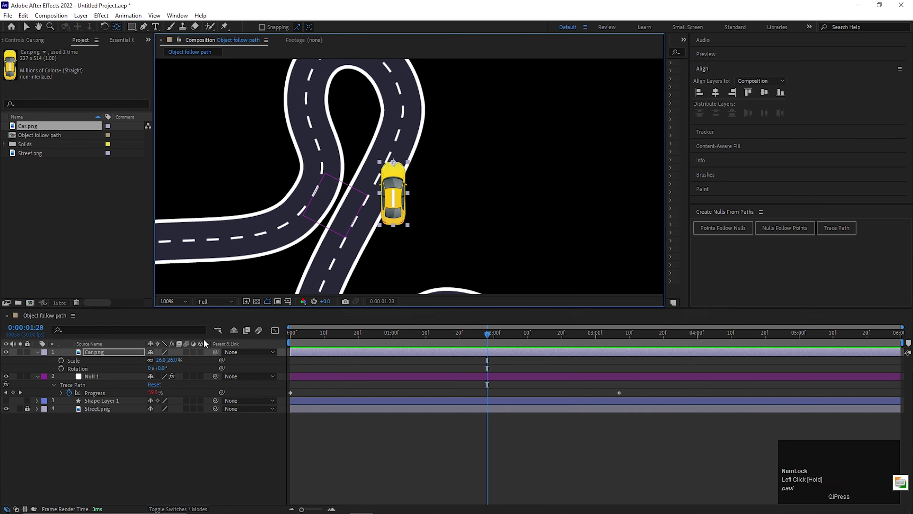
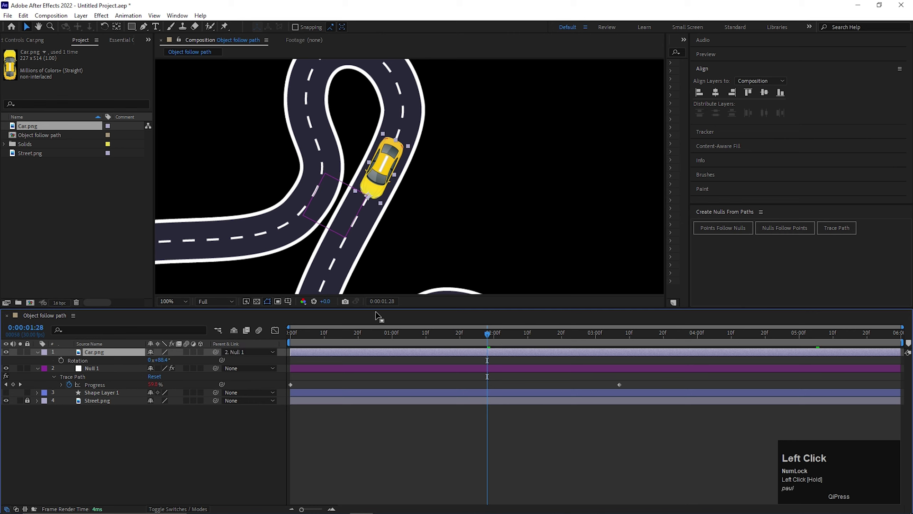
{"action": "scroll", "scroll_direction": "down", "scroll_amount": 3}
{"action": "left_click", "coordinate": [485, 338]}
{"action": "key", "text": "space"}
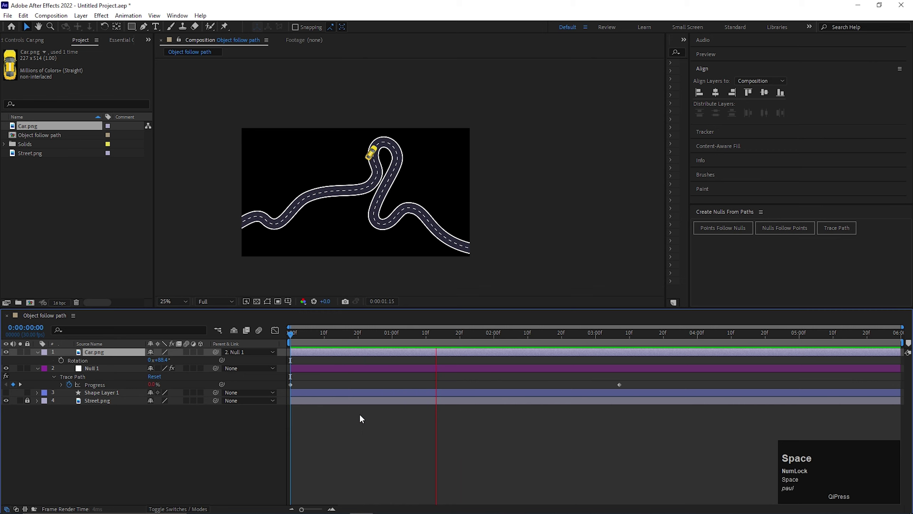
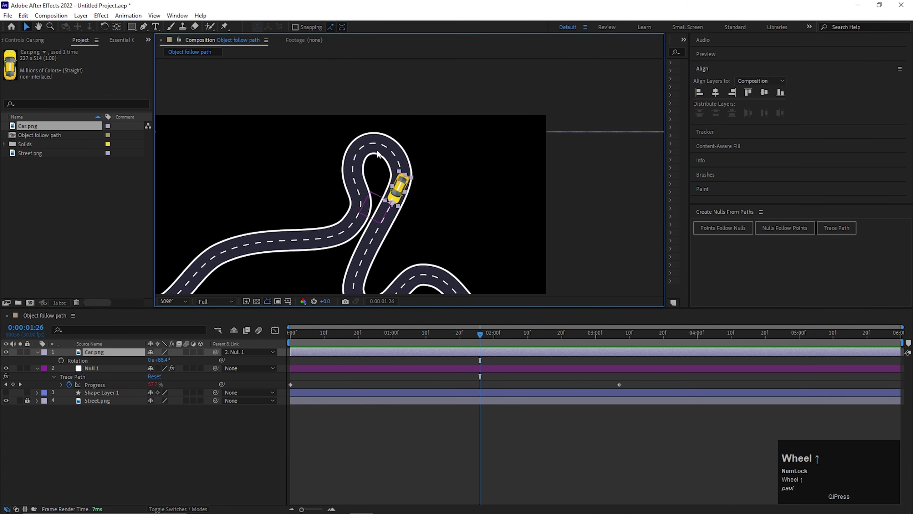
{"action": "left_click_drag", "start_coordinate": [483, 337], "coordinate": [397, 361]}
{"action": "key", "text": "space"}
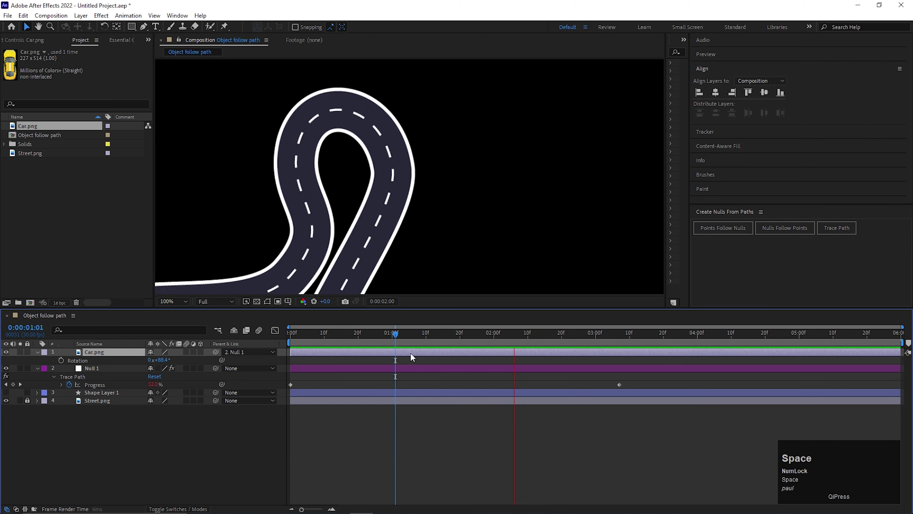
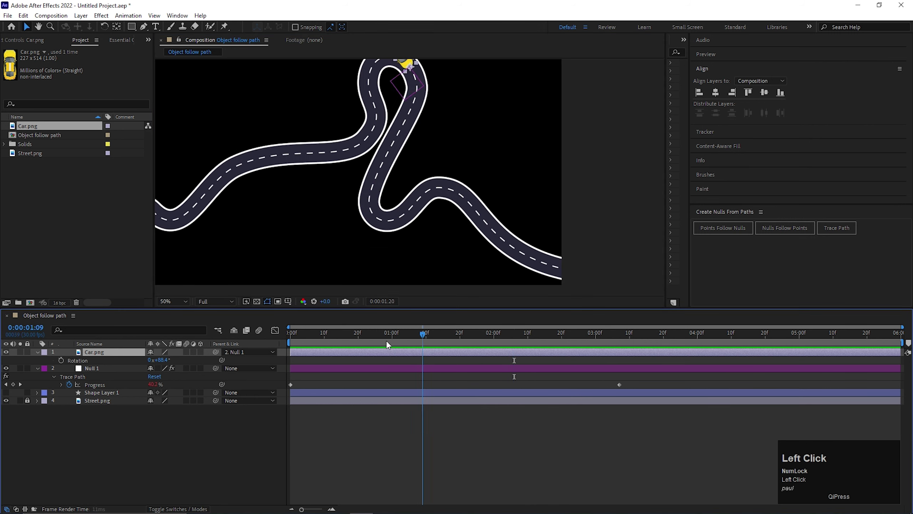
{"action": "key", "text": "space"}
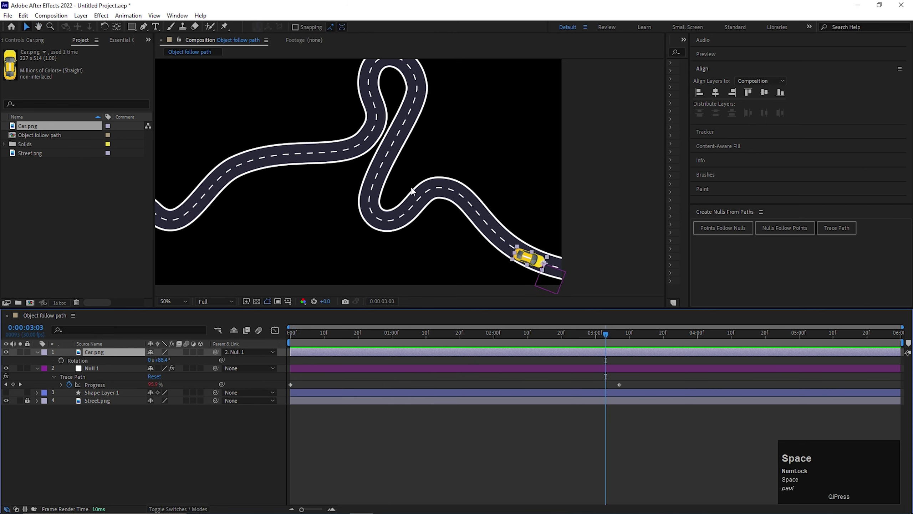
{"action": "left_click_drag", "start_coordinate": [601, 345], "coordinate": [423, 112]}
{"action": "key", "text": "space"}
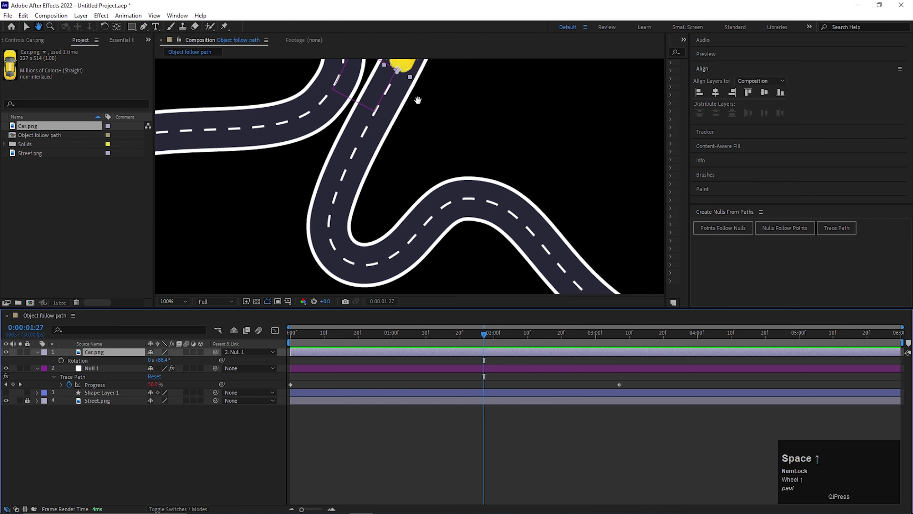
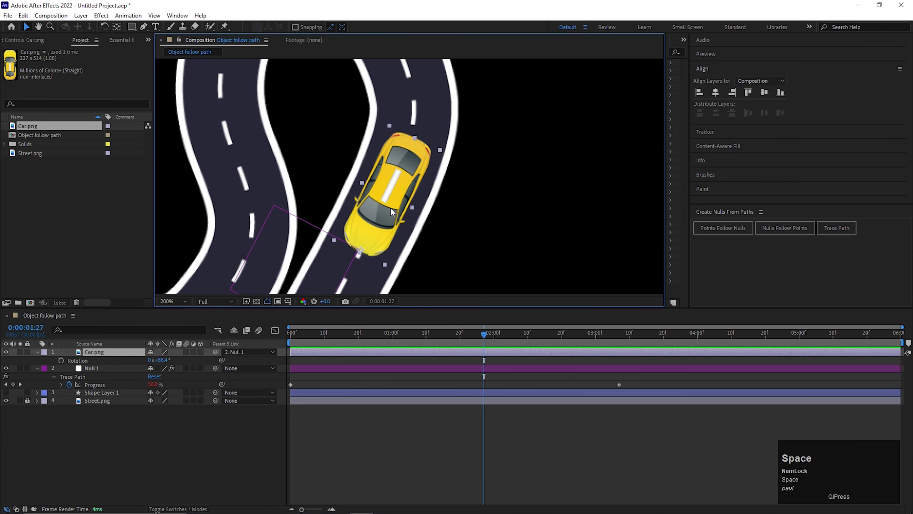
{"action": "left_click_drag", "start_coordinate": [105, 425], "coordinate": [405, 165]}
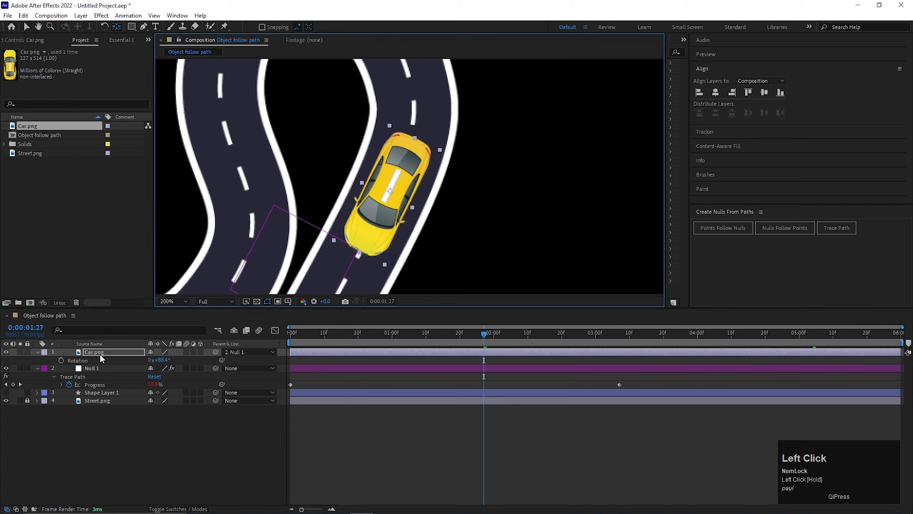
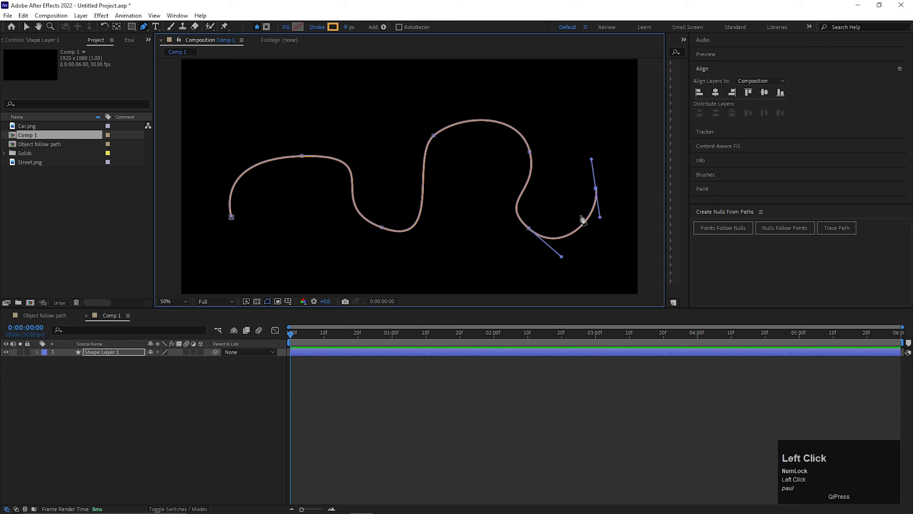
Finish the wavy orange open path in Comp 1 and deselect it
{"action": "key", "text": "v"}
{"action": "left_click", "coordinate": [248, 422]}
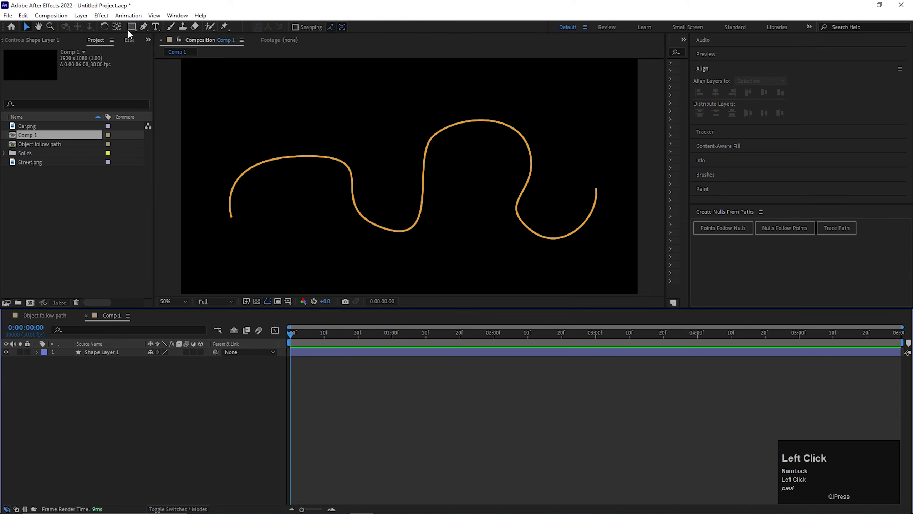
Draw a small triangle at the upper left as a new shape layer and fill it pink
{"action": "left_click", "coordinate": [146, 29]}
{"action": "left_click", "coordinate": [250, 105]}
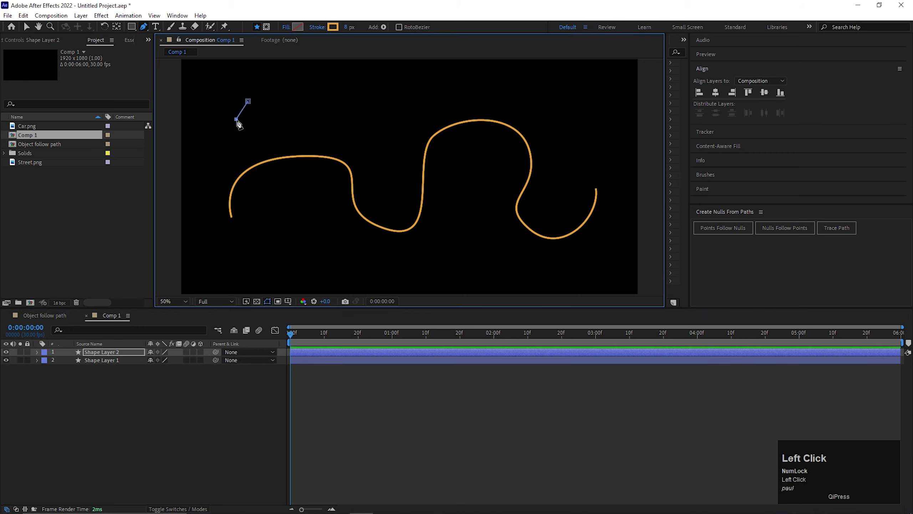
{"action": "key", "text": "v"}
{"action": "left_click", "coordinate": [219, 412]}
{"action": "left_click", "coordinate": [251, 110]}
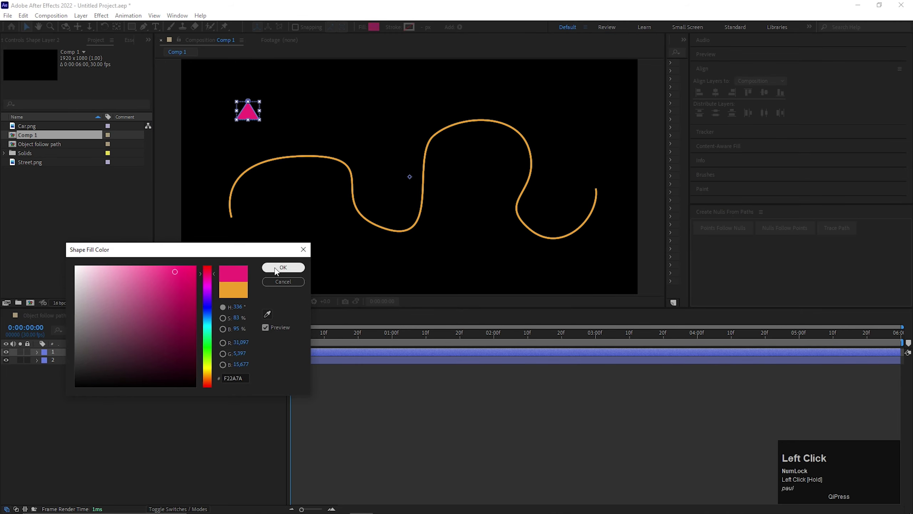
{"action": "scroll", "scroll_direction": "down", "scroll_amount": 3}
{"action": "scroll", "scroll_direction": "up", "scroll_amount": 3}
{"action": "left_click", "coordinate": [389, 152]}
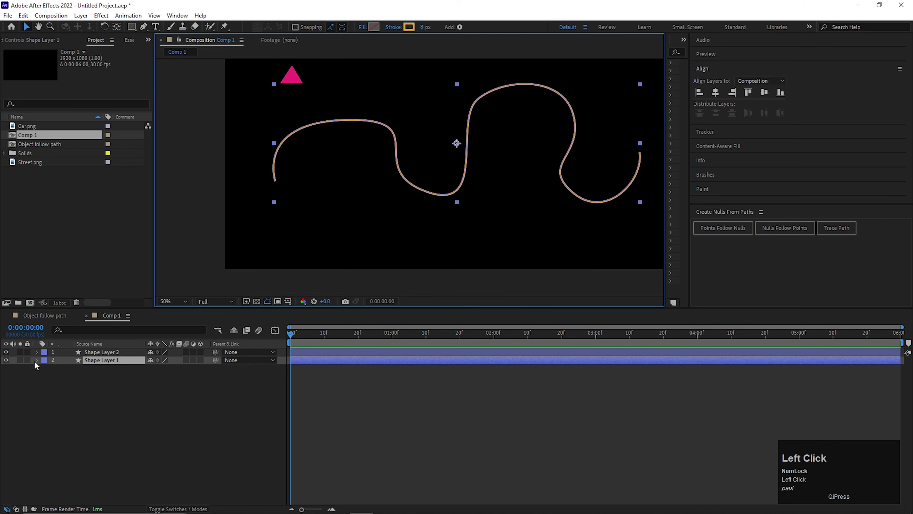
Create Null 2 tracing the orange path and rotate the triangle to face along it
{"action": "left_click_drag", "start_coordinate": [42, 363], "coordinate": [40, 375]}
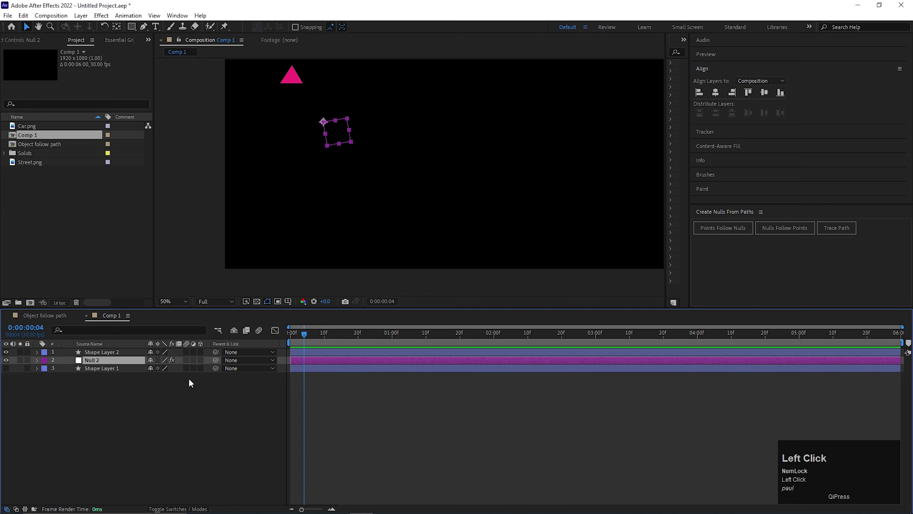
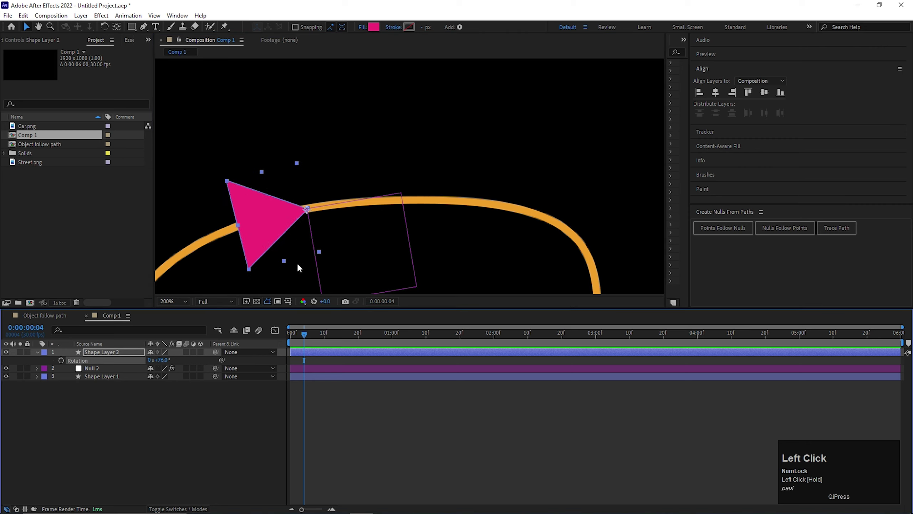
Parent Shape Layer 2 (the pink triangle) to Null 2 via the pick-whip
{"action": "scroll", "scroll_direction": "down", "scroll_amount": 3}
{"action": "scroll", "scroll_direction": "down", "scroll_amount": 3}
{"action": "left_click", "coordinate": [97, 356]}
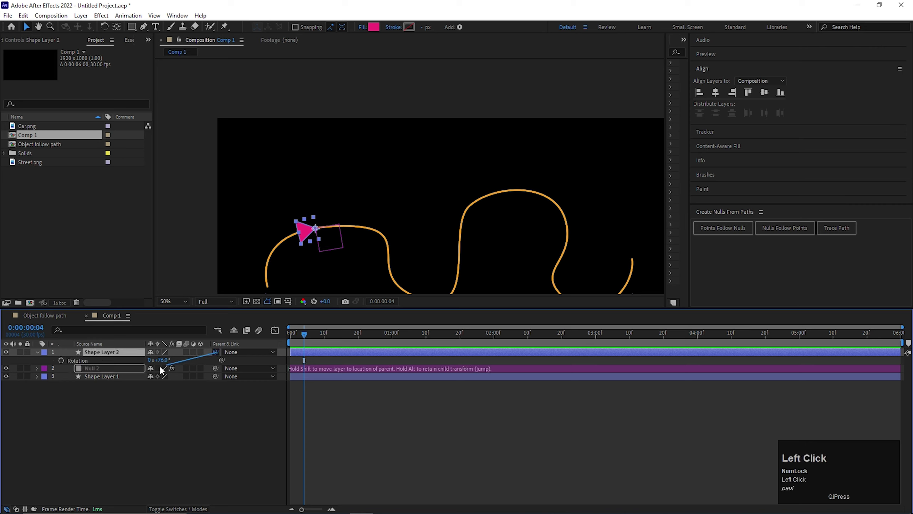
{"action": "scroll", "scroll_direction": "down", "scroll_amount": 3}
{"action": "left_click", "coordinate": [346, 371]}
{"action": "key", "text": "u"}
{"action": "left_click_drag", "start_coordinate": [397, 386], "coordinate": [306, 335]}
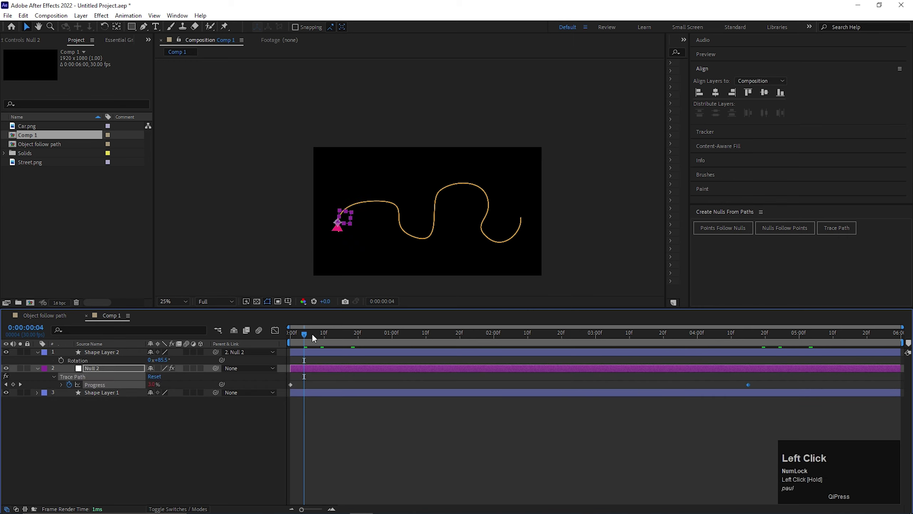
Preview the triangle travelling along the wavy path, replaying from the start
{"action": "key", "text": "space"}
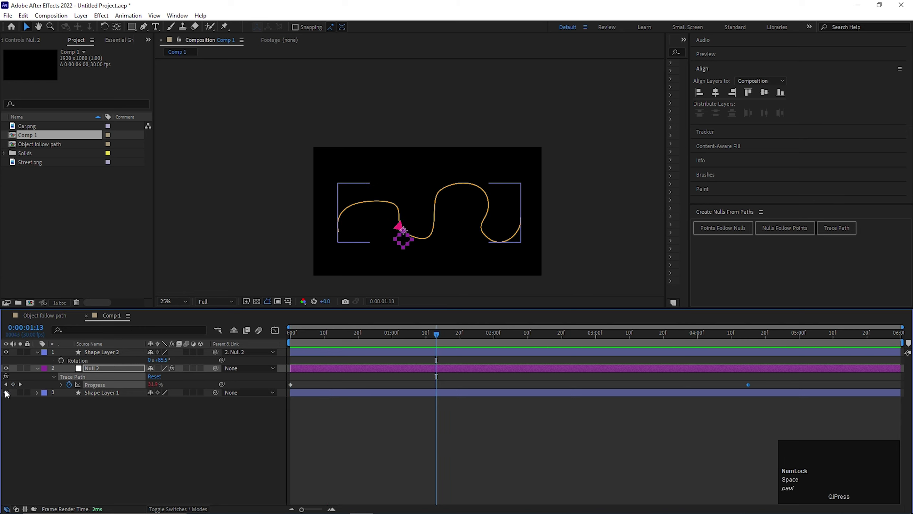
{"action": "left_click", "coordinate": [9, 393]}
{"action": "key", "text": "space"}
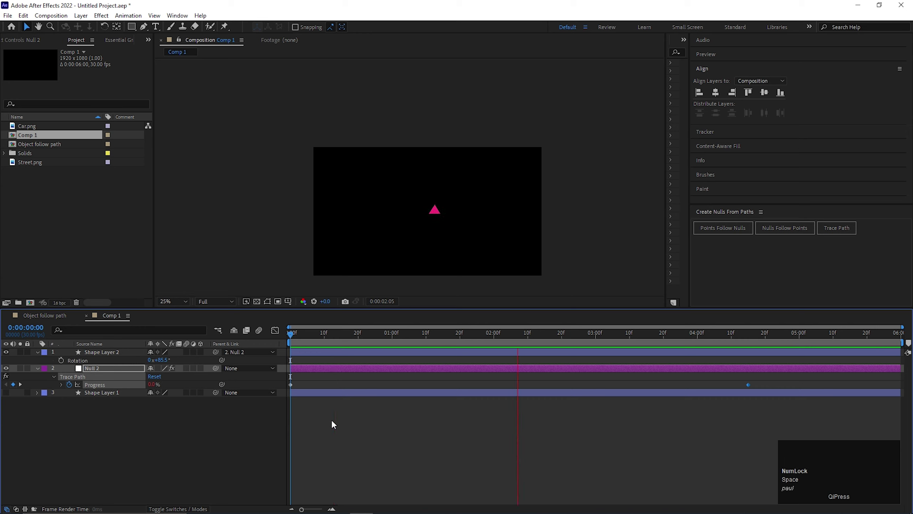
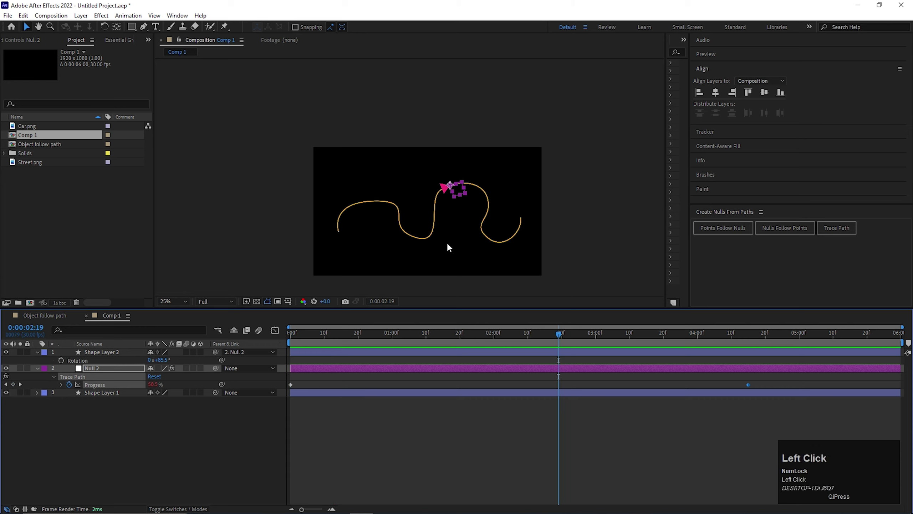
{"action": "key", "text": "space"}
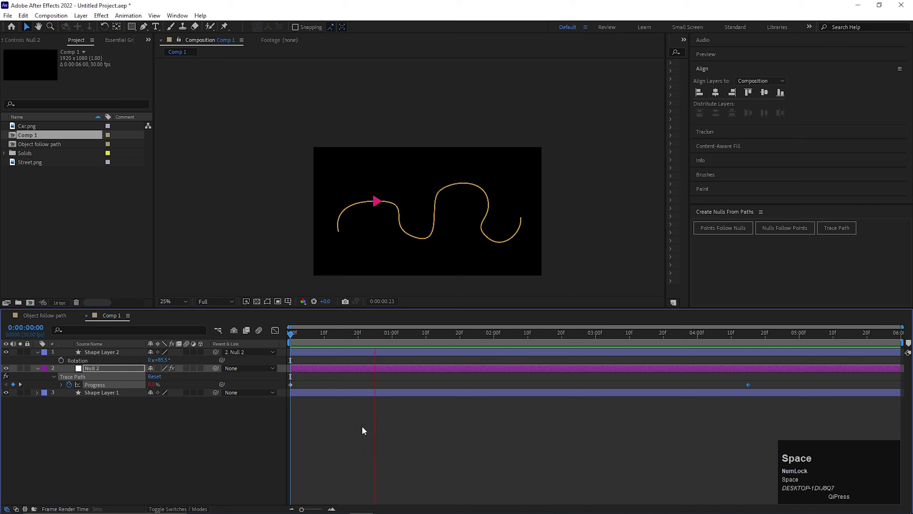